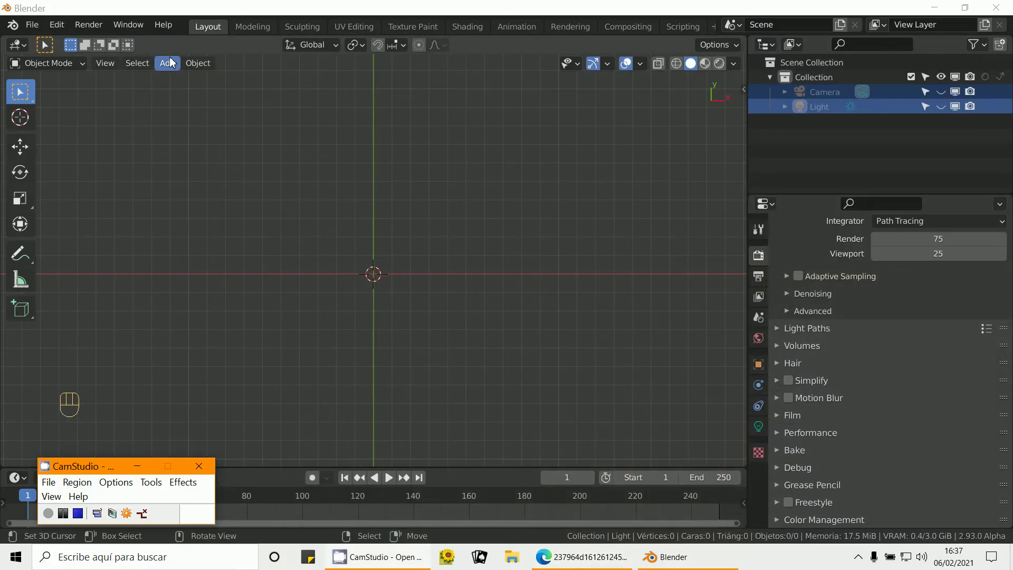
- Add a plane and stretch it along X into a wide rectangle
drag(163, 66, 342, 81)
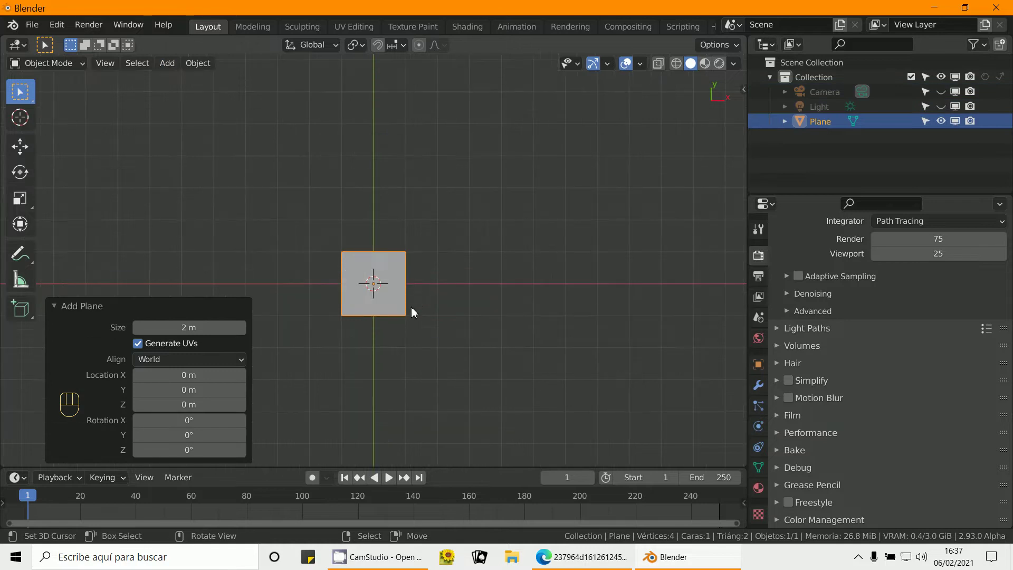
middle_click(470, 348)
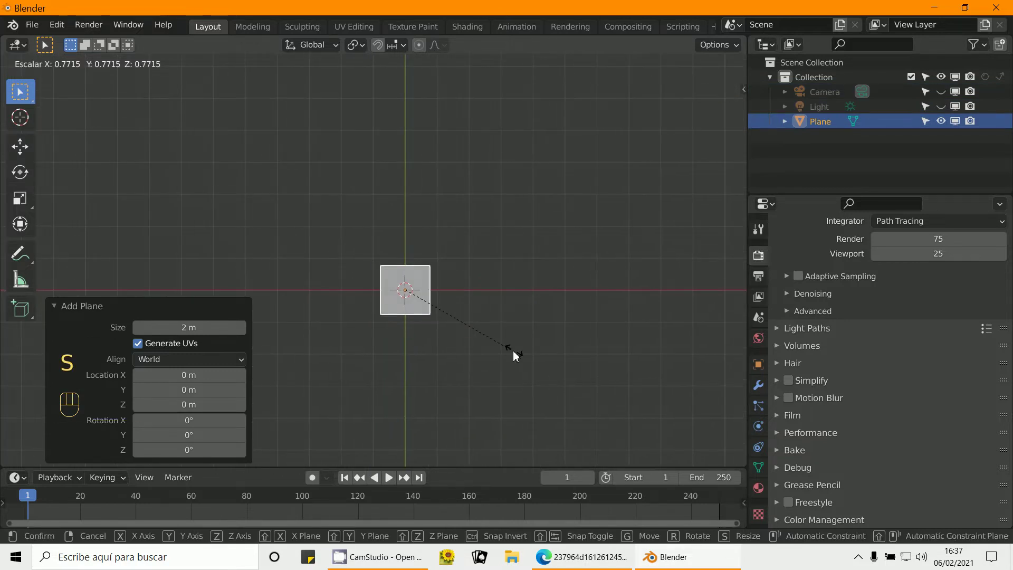
middle_click(452, 301)
drag(444, 304, 437, 295)
middle_click(469, 327)
middle_click(468, 314)
- Apply all transforms to the stretched plane
key(s)
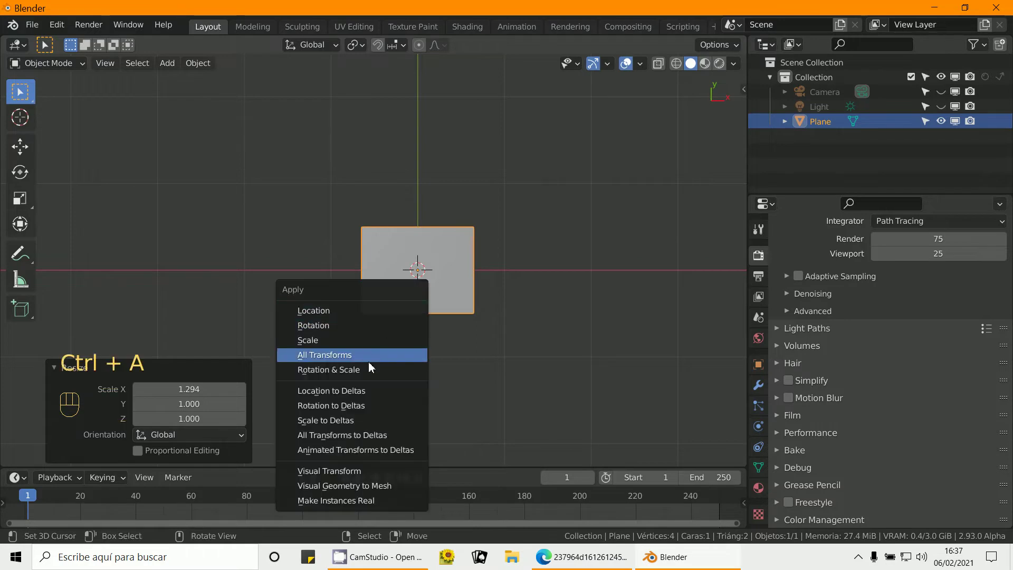
drag(41, 69, 52, 98)
- Loop-cut the plane, bevel the cut into strips and scale them outward along X
key(ctrl+r)
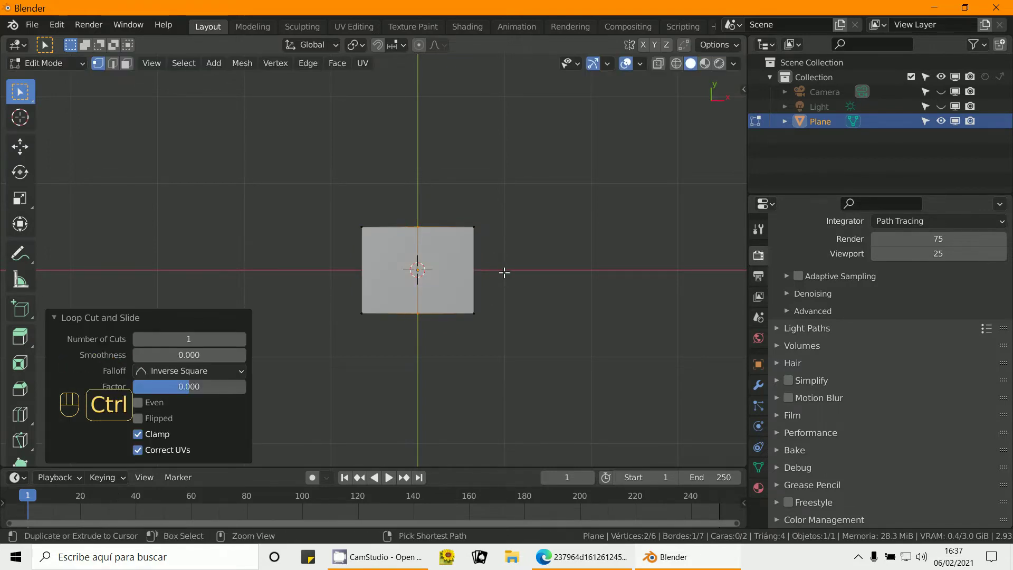
key(ctrl+b)
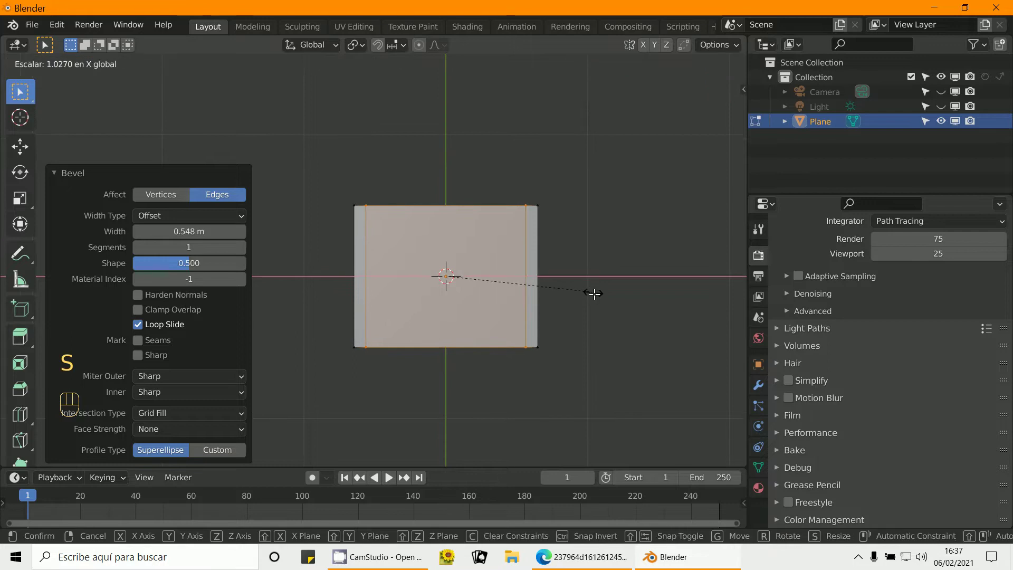
key(ctrl+r)
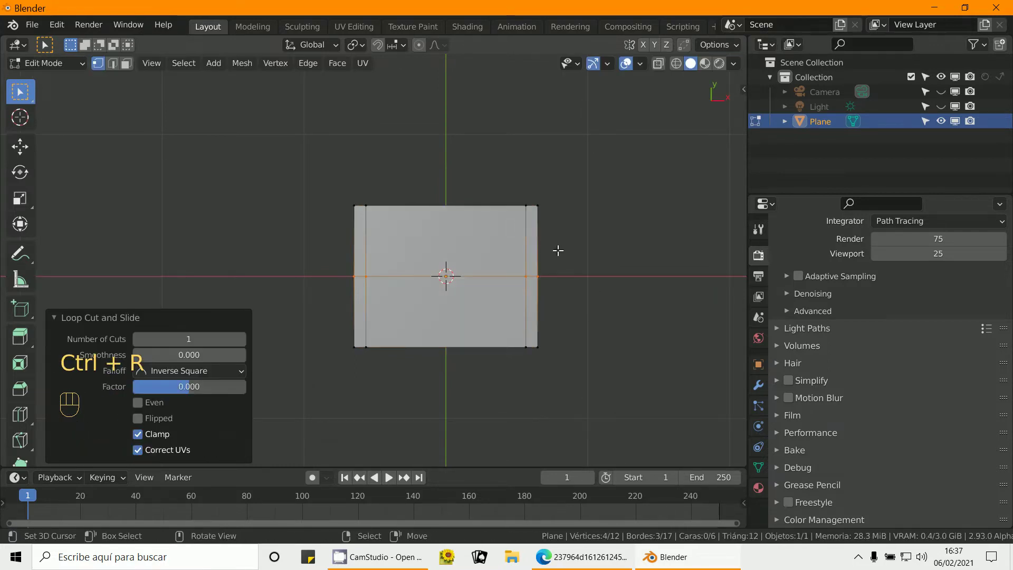
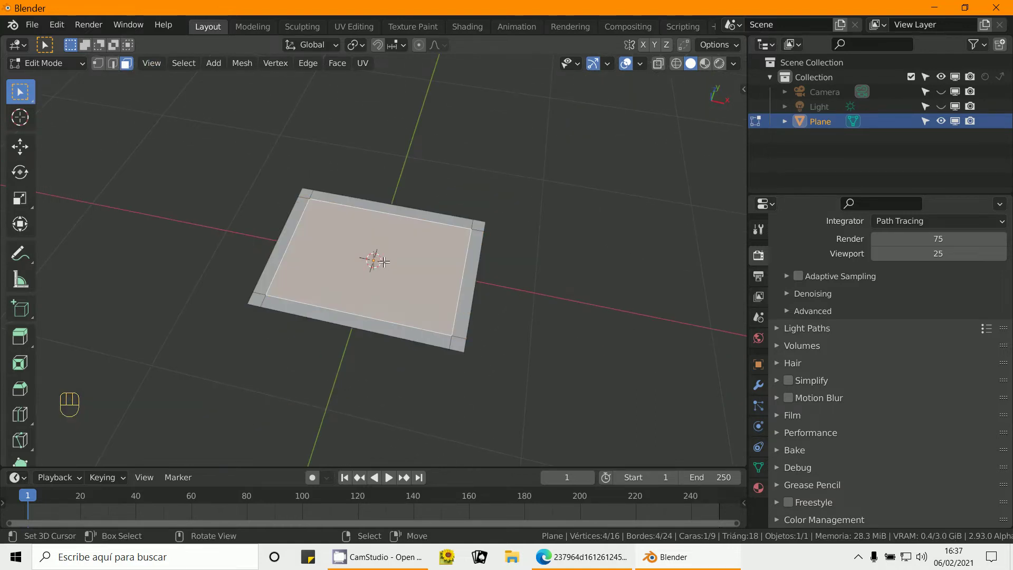
- Delete the inner face to leave a hollow frame and apply its scale
key(x)
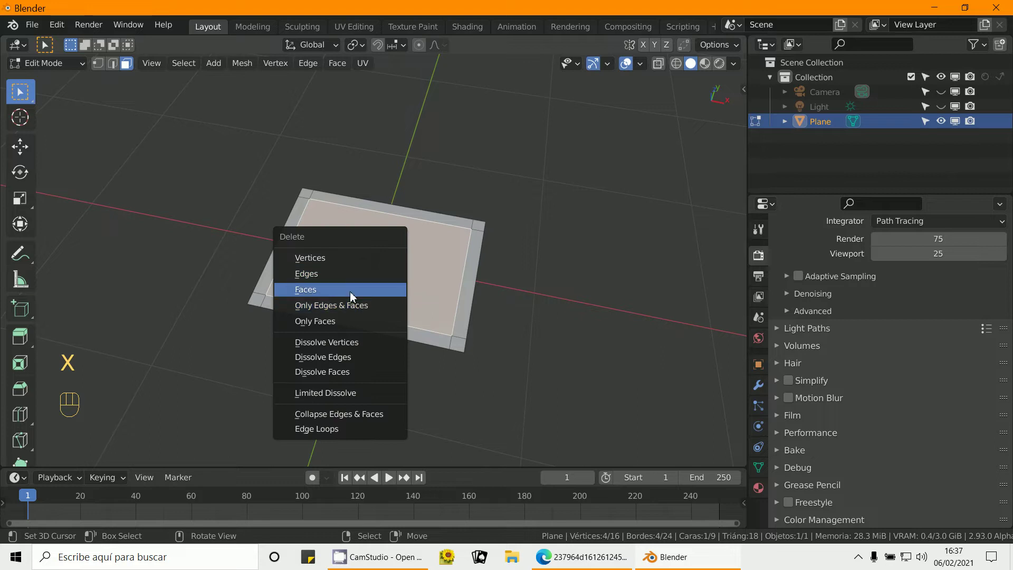
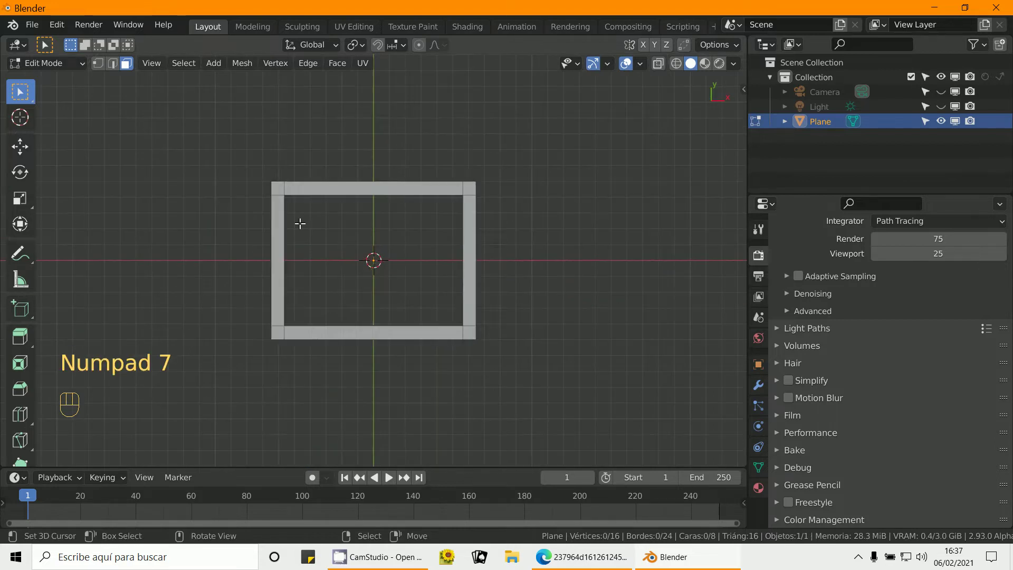
click(58, 75)
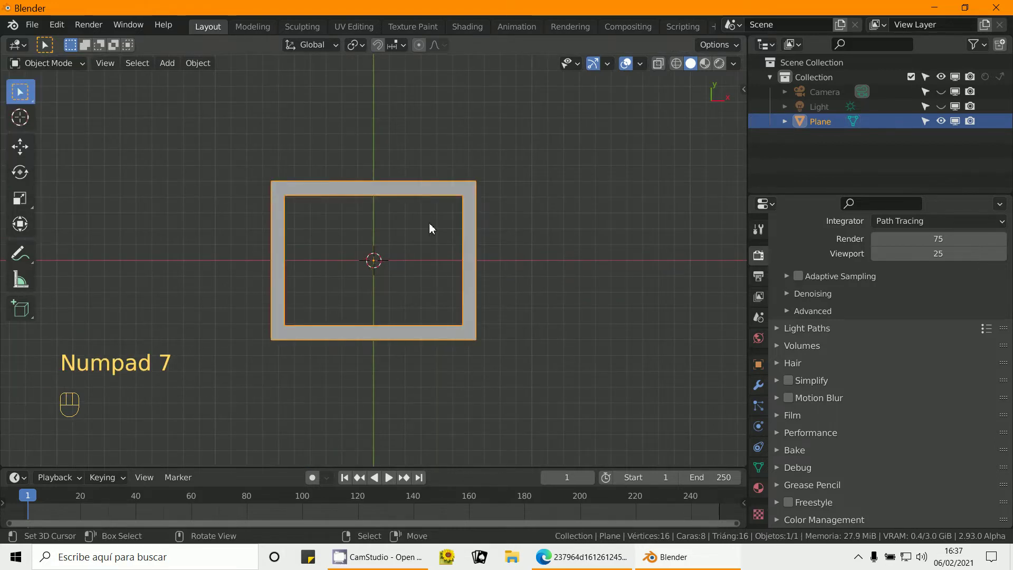
key(ctrl+a)
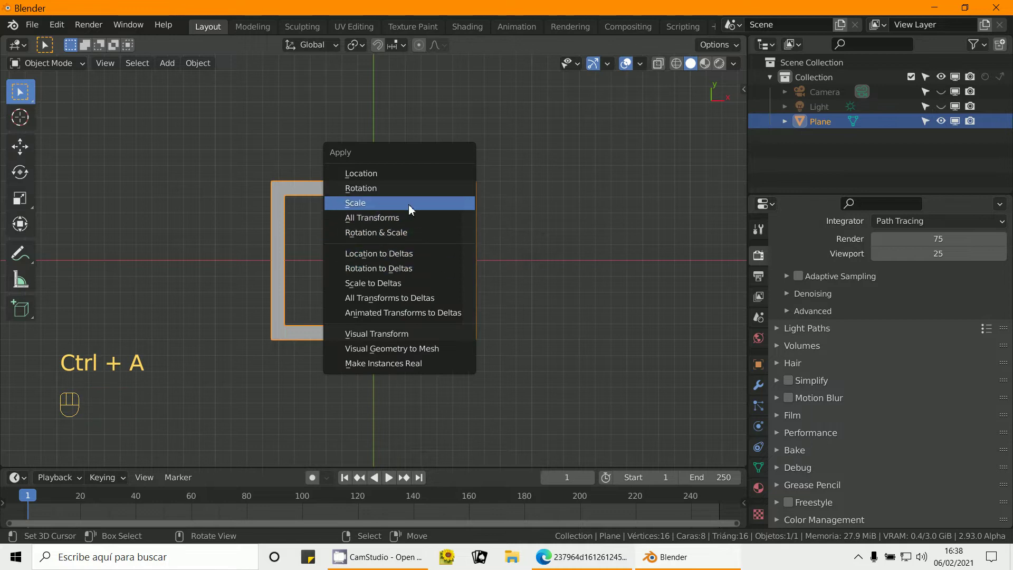
middle_click(480, 311)
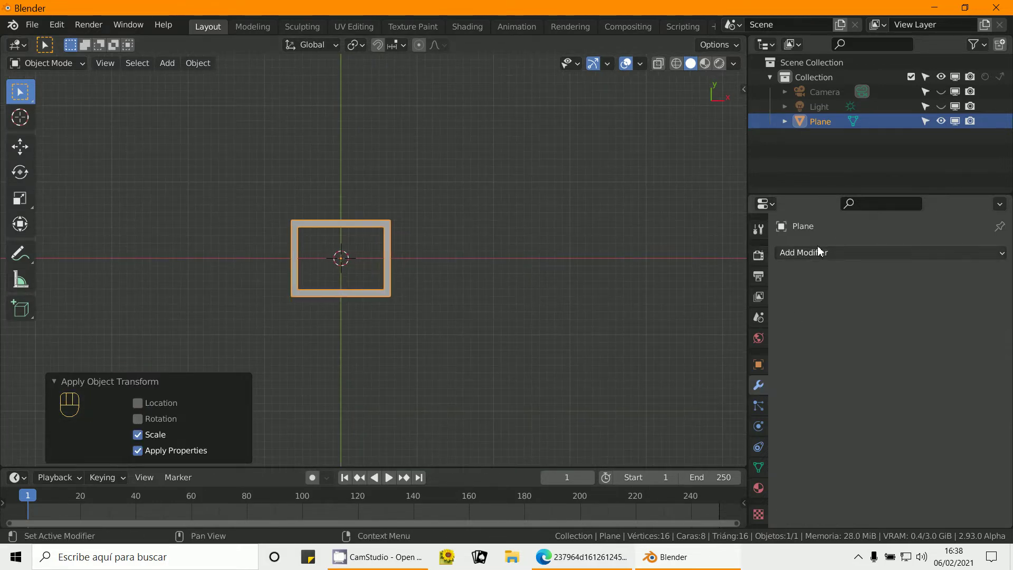
- Add two Array modifiers: count 4 across, then count 3 with relative offset Y 1
drag(821, 254, 754, 302)
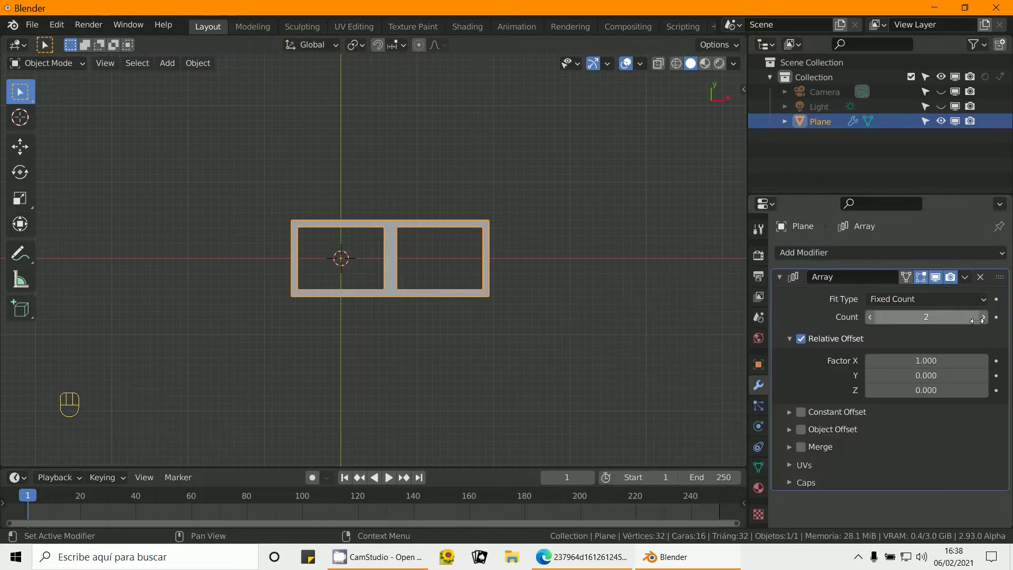
click(986, 321)
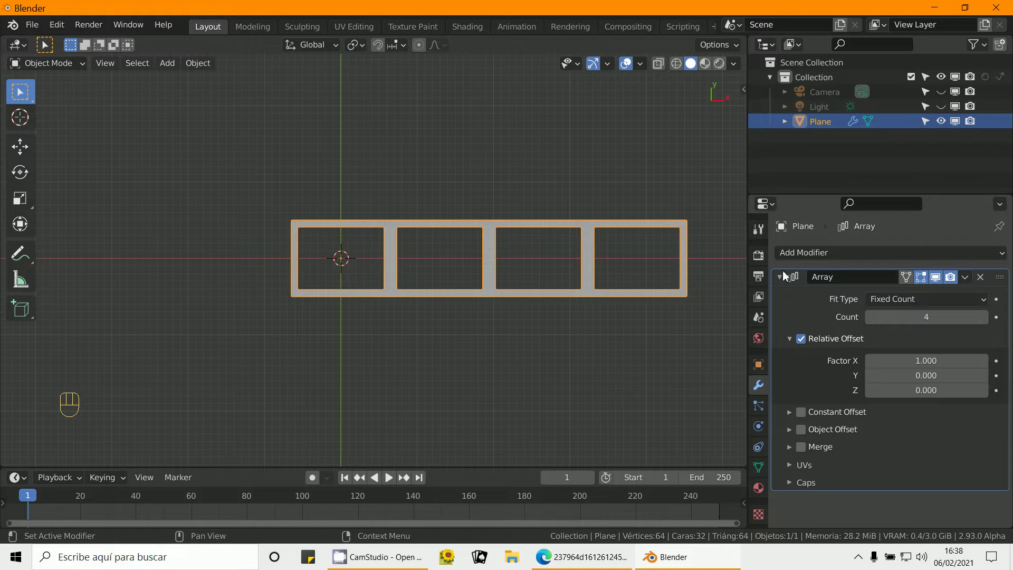
drag(804, 261, 747, 303)
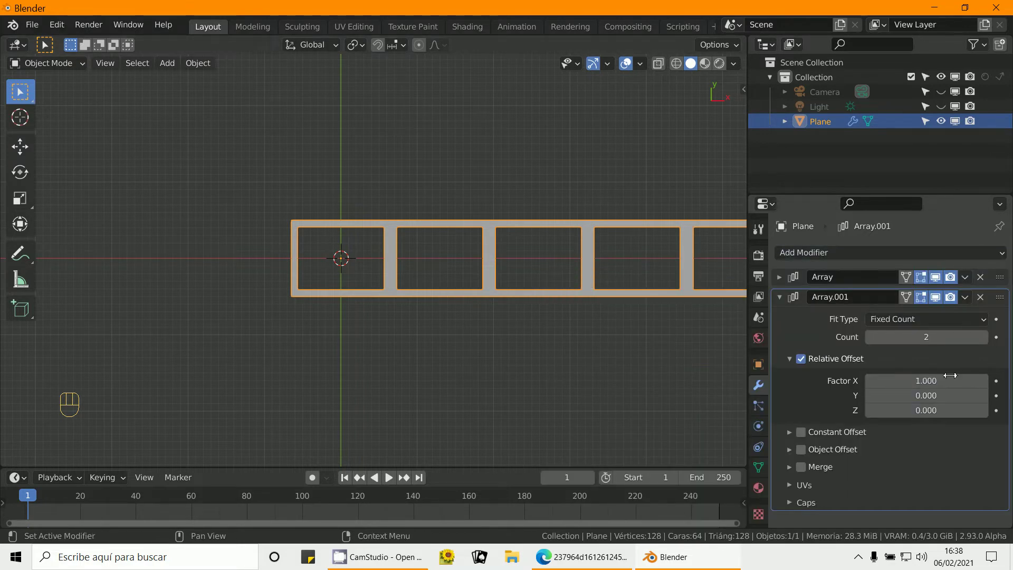
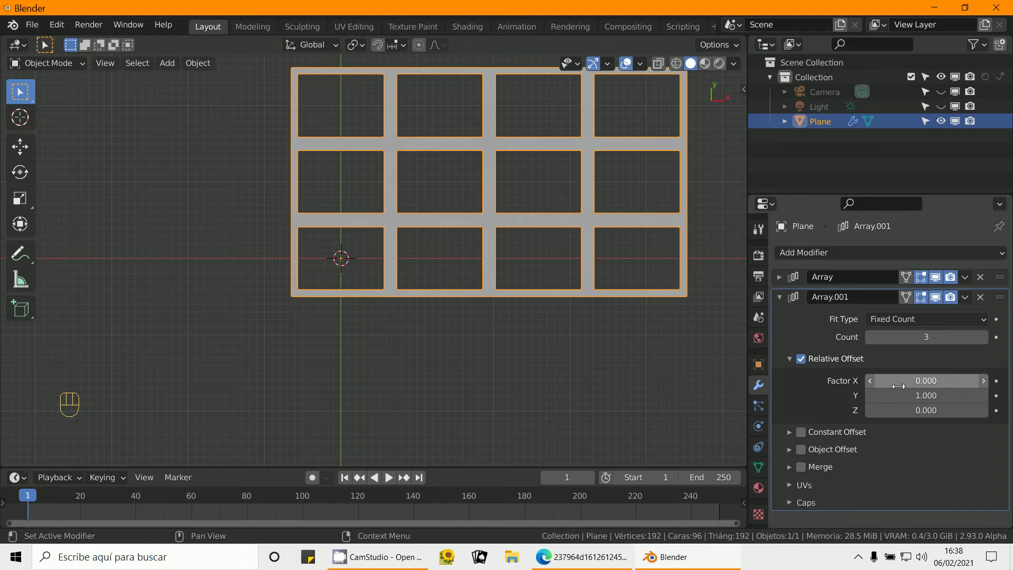
click(783, 285)
- Frame the whole 4×3 grid in the viewport and zoom onto its cells
middle_click(596, 306)
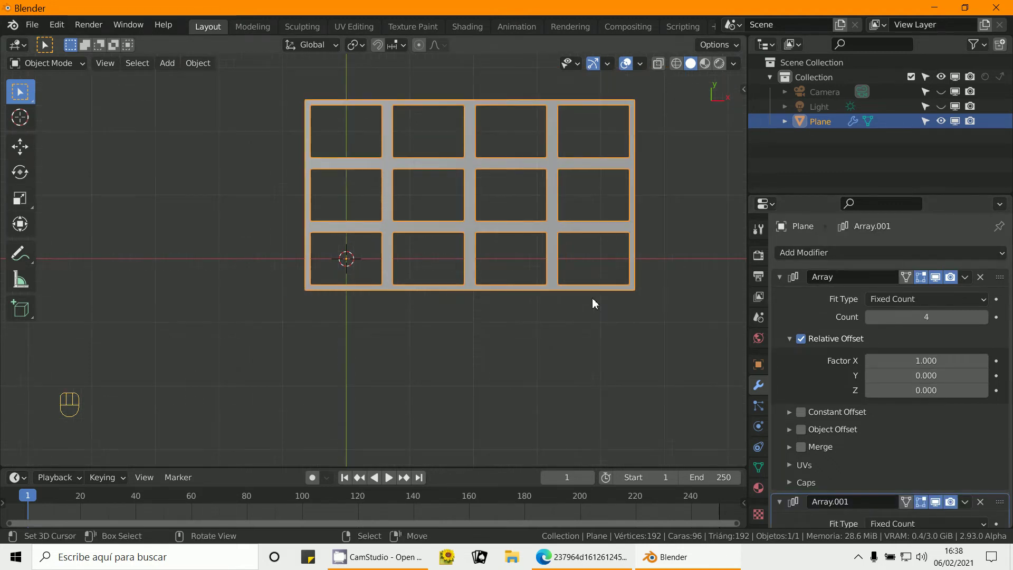
drag(580, 300, 495, 347)
drag(459, 290, 454, 274)
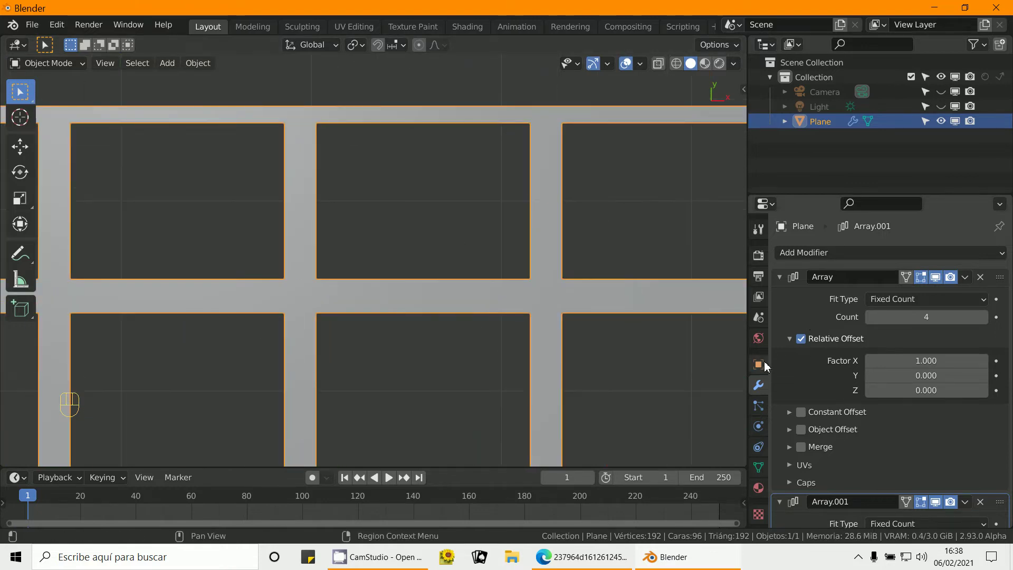
- Enable Wireframe and All Edges in the object's Viewport Display settings
click(807, 508)
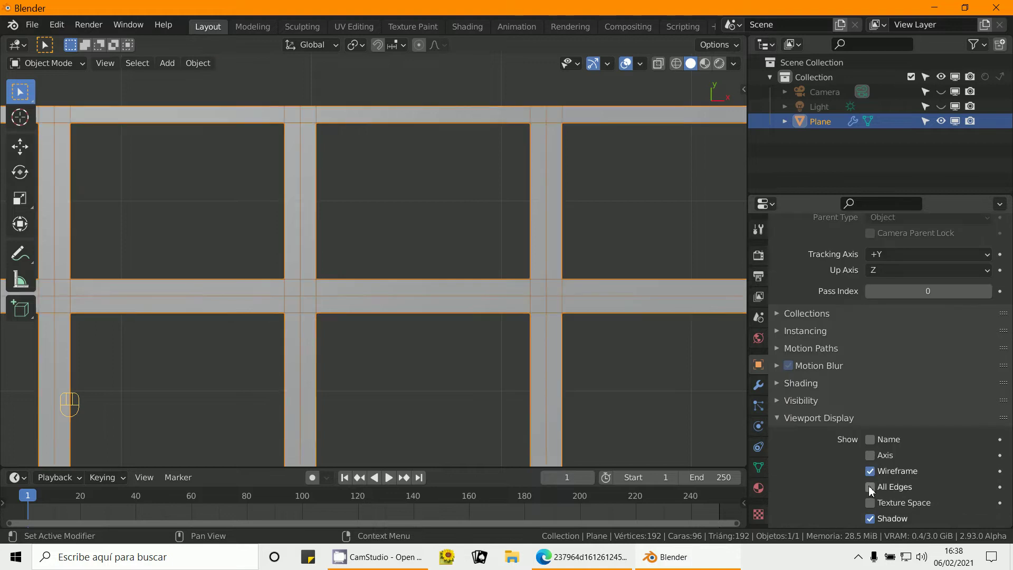
click(874, 494)
drag(630, 396, 584, 399)
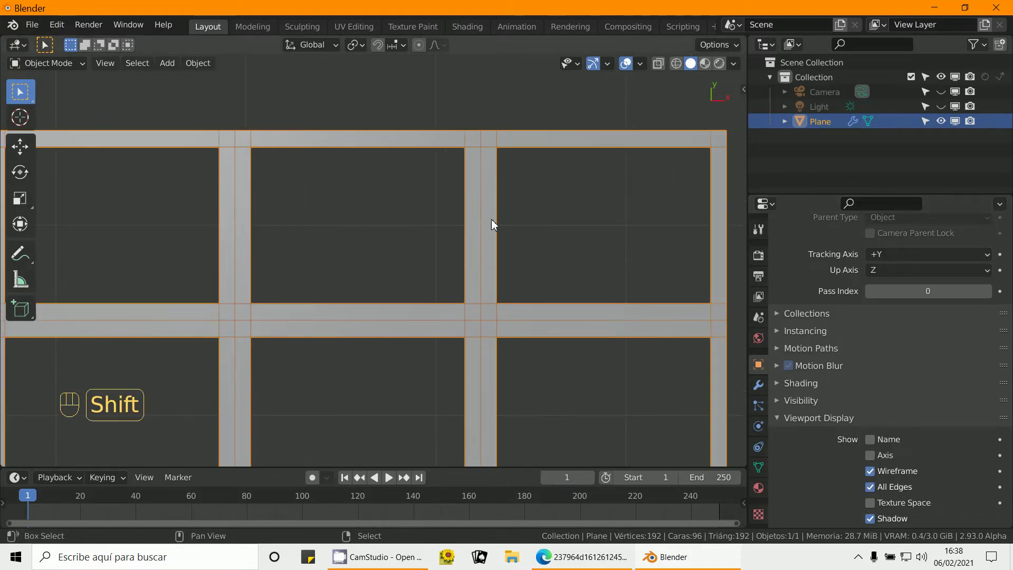
drag(549, 252, 566, 237)
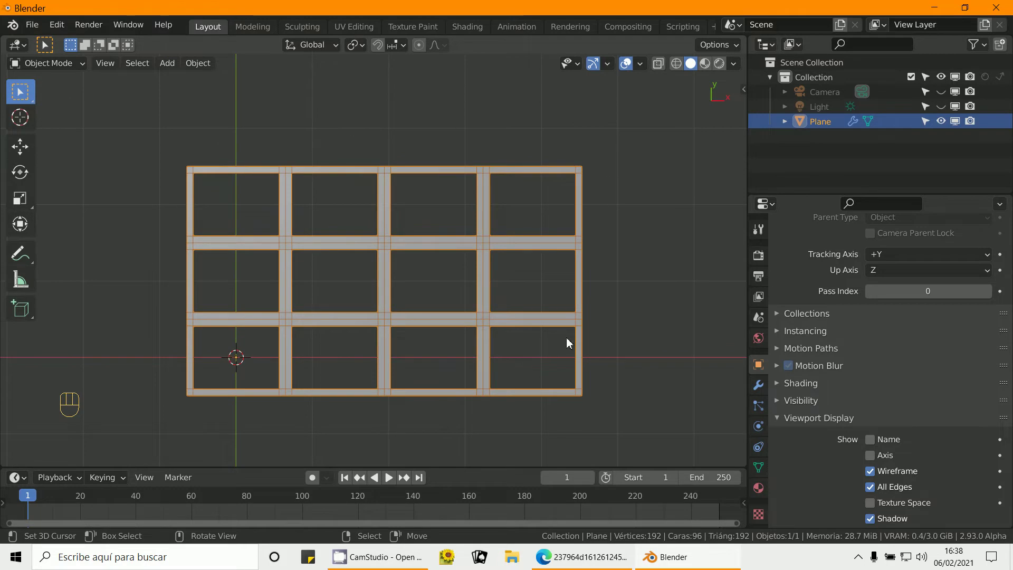
- Navigate back out to view the whole grid with its edges drawn
middle_click(545, 339)
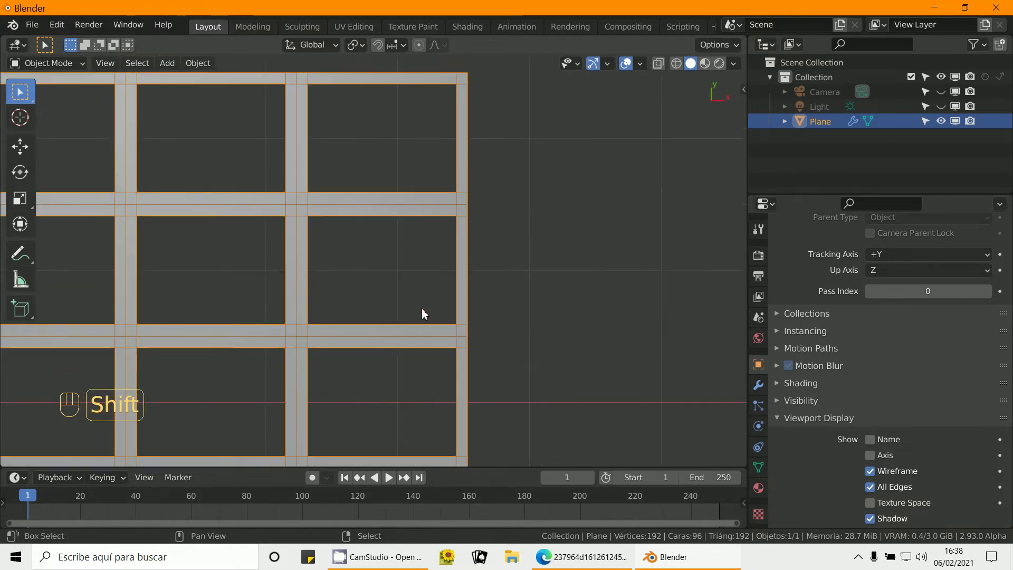
middle_click(497, 315)
drag(514, 313, 704, 342)
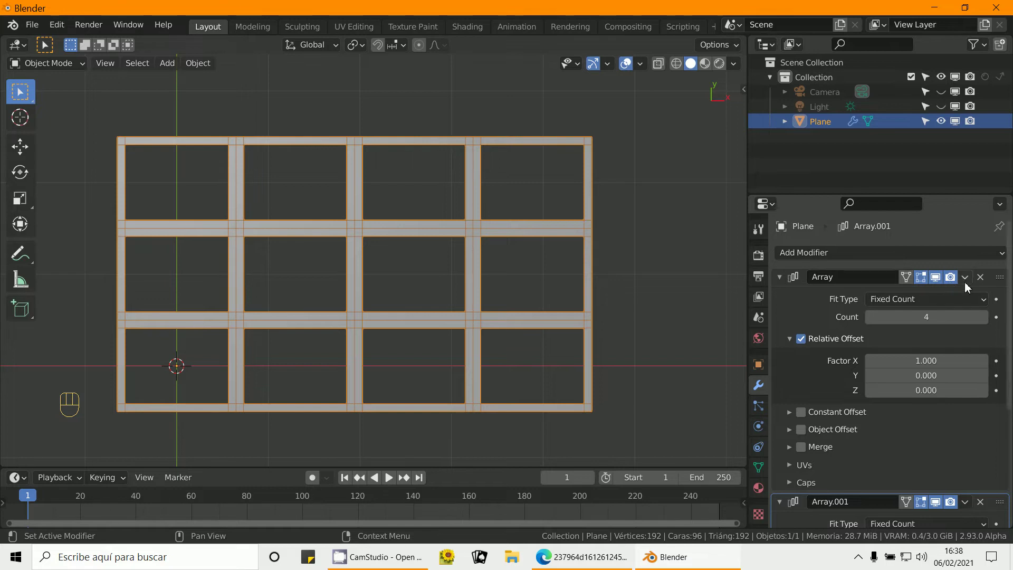
- Apply both Array modifiers so the grid becomes real mesh, then enter Edit Mode
drag(968, 286, 955, 296)
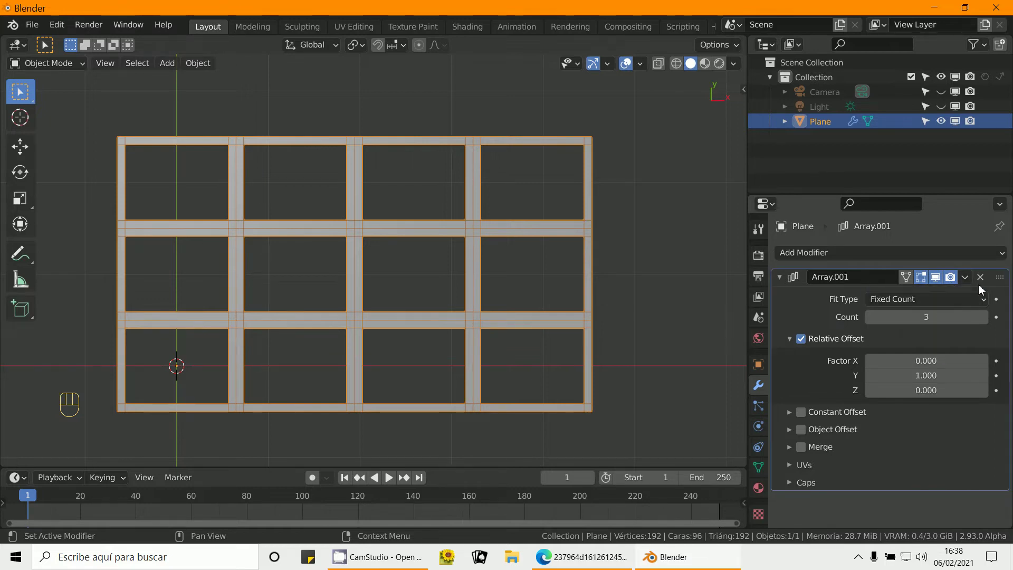
drag(969, 278, 928, 296)
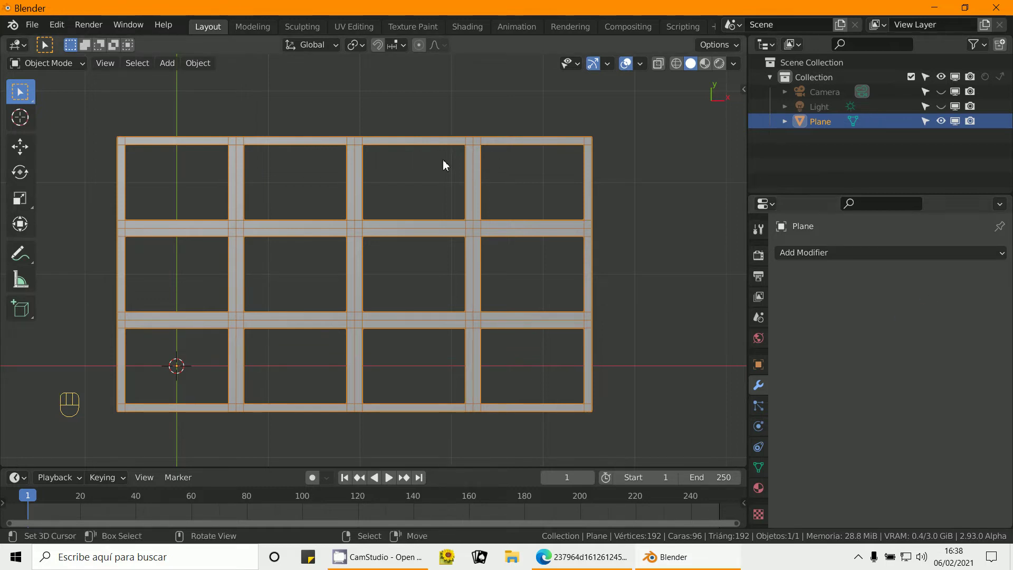
drag(48, 70, 50, 98)
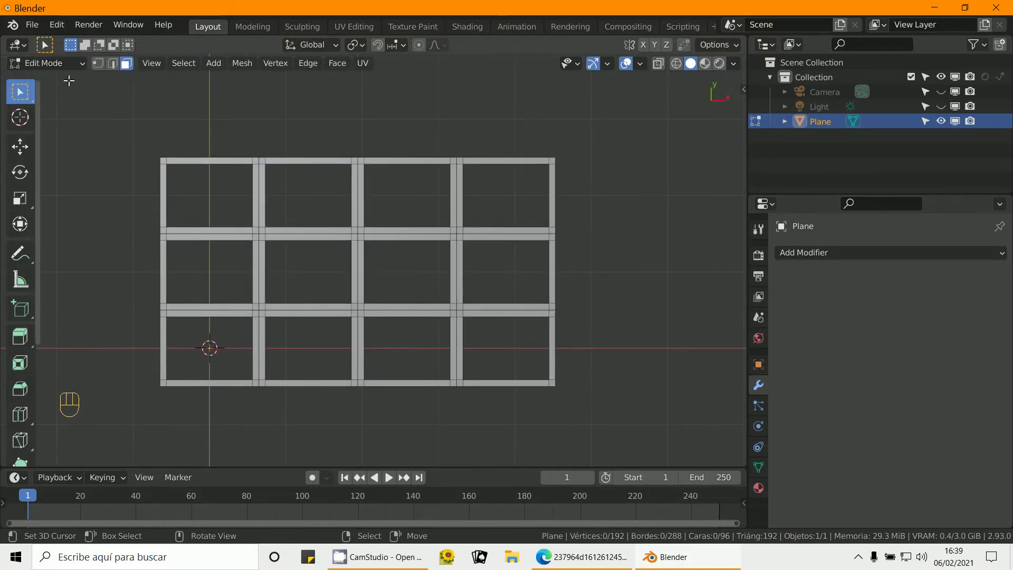
- In vertex select, merge all overlapping vertices by distance, removing 62
click(107, 68)
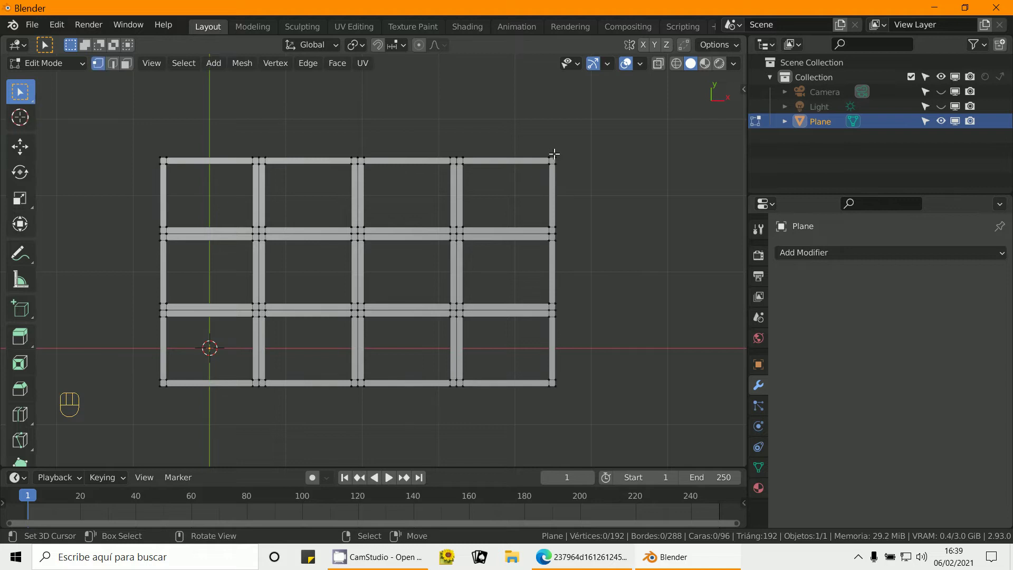
key(b)
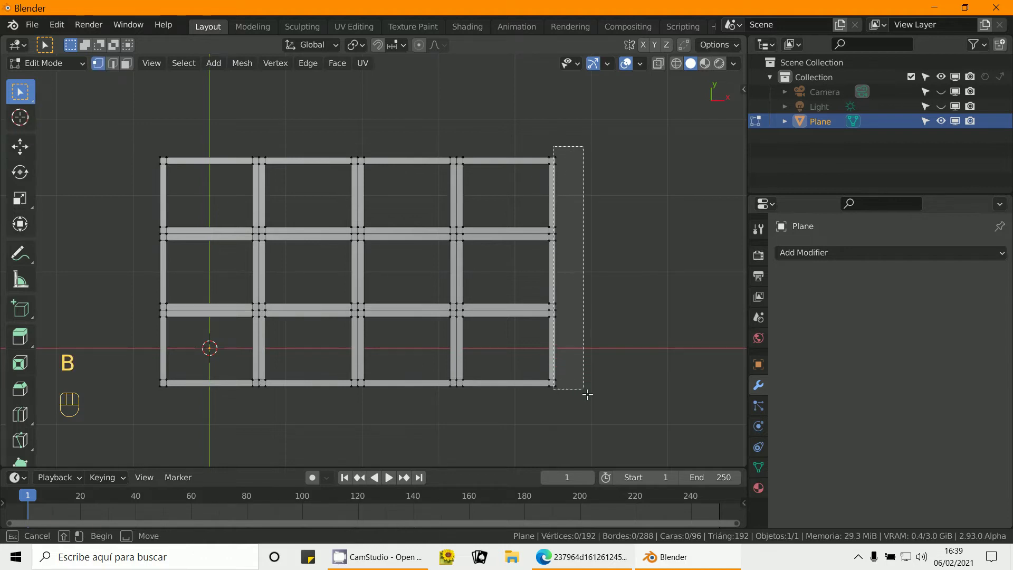
key(b)
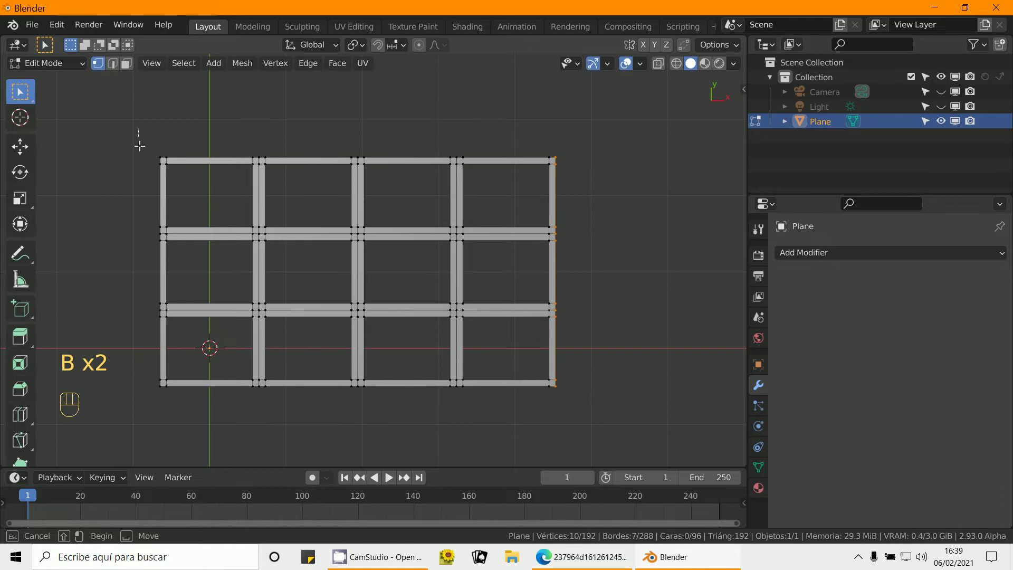
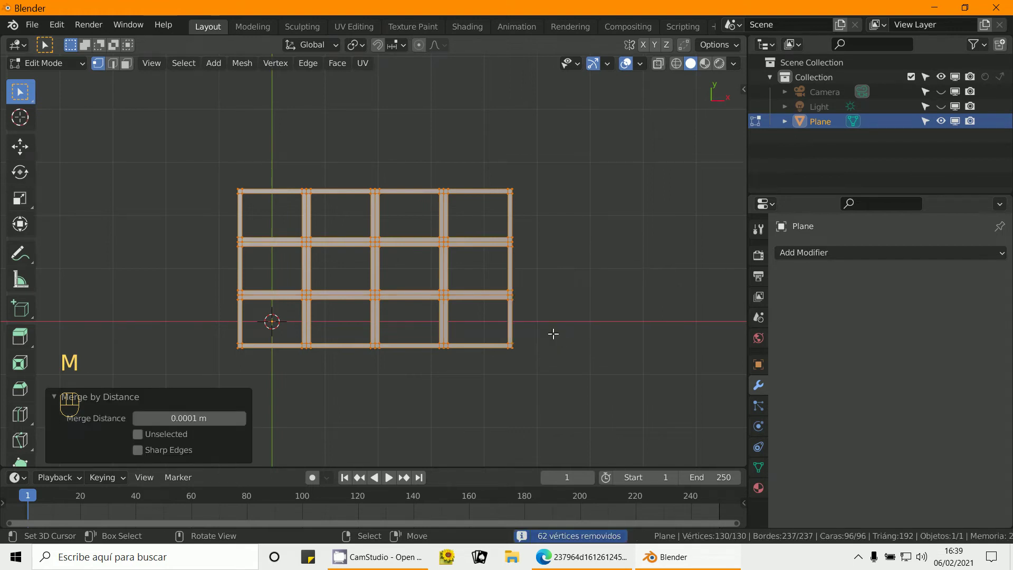
key(a)
- Box-select the vertices along the grid's right edge
key(b)
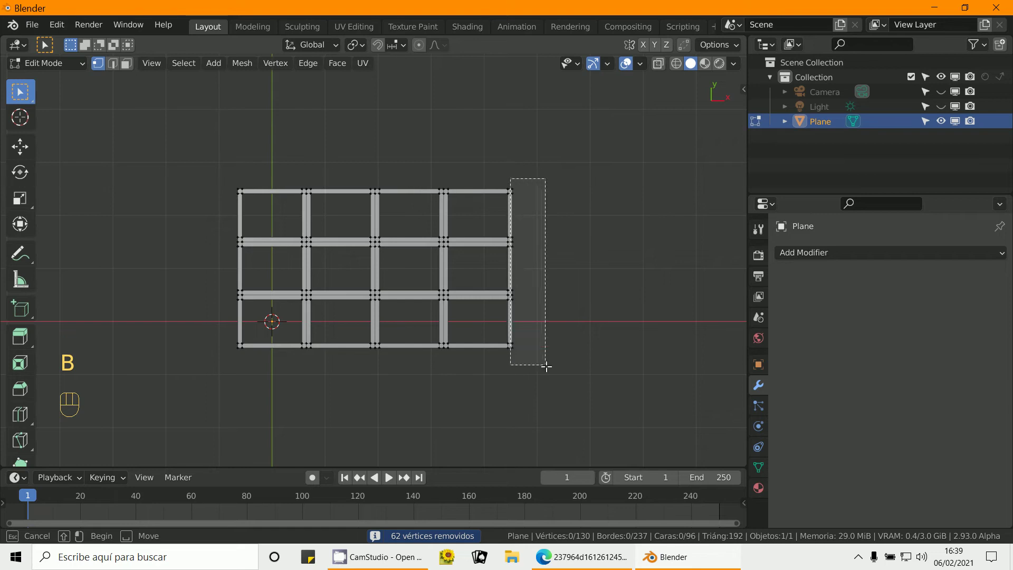
key(b)
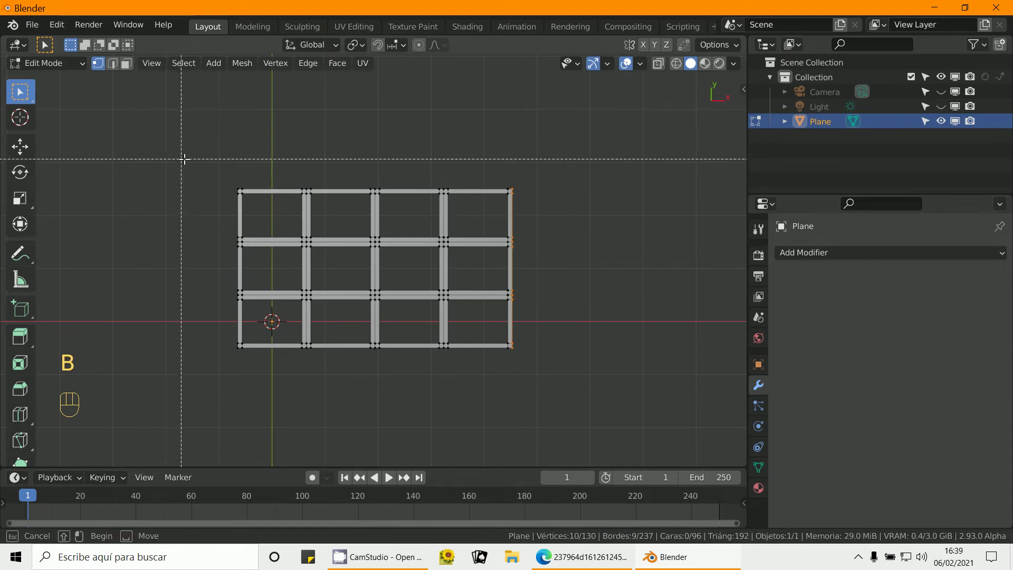
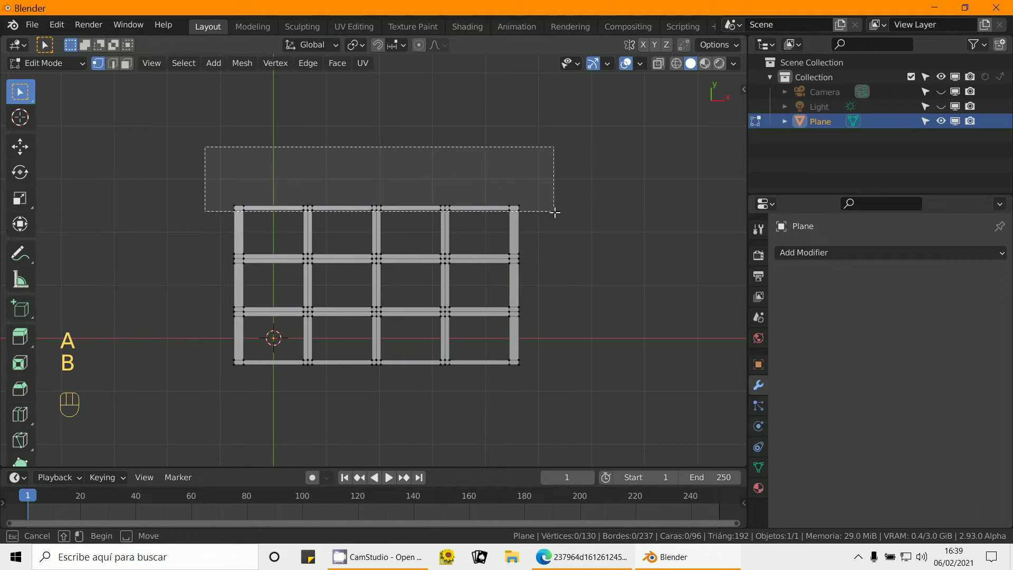
- Scale the selected top-edge vertices along Y to adjust the border thickness
key(b)
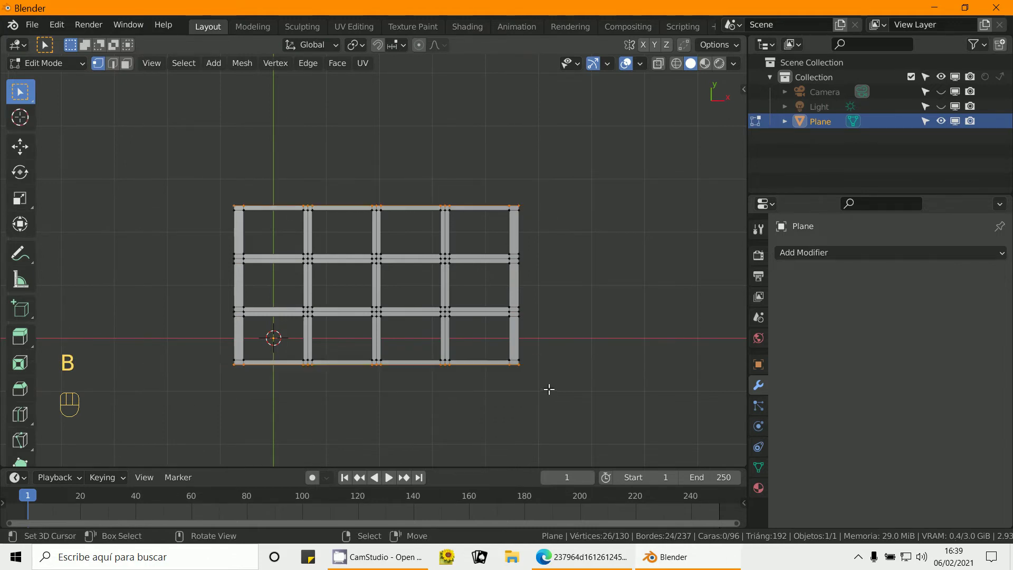
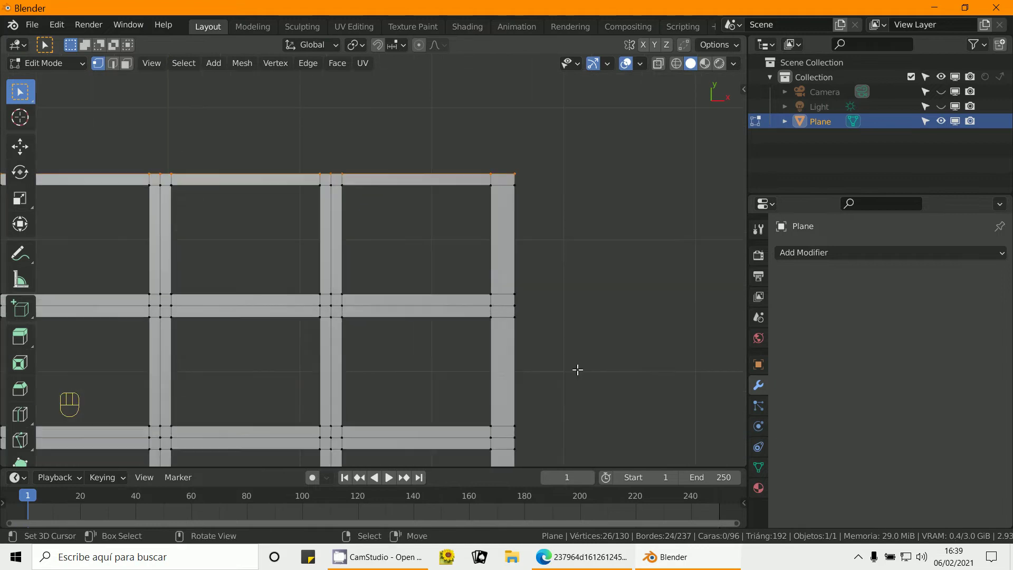
key(s)
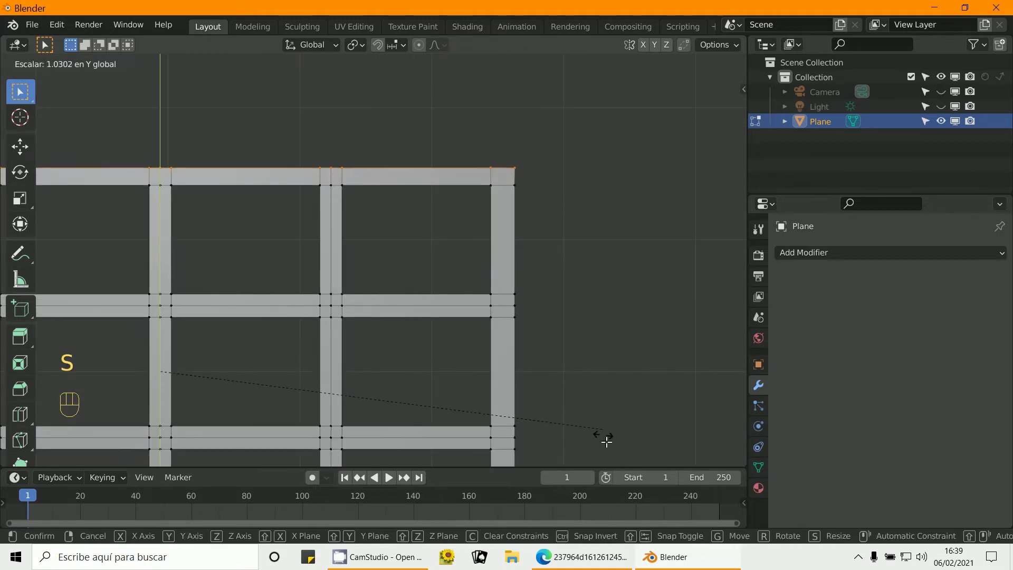
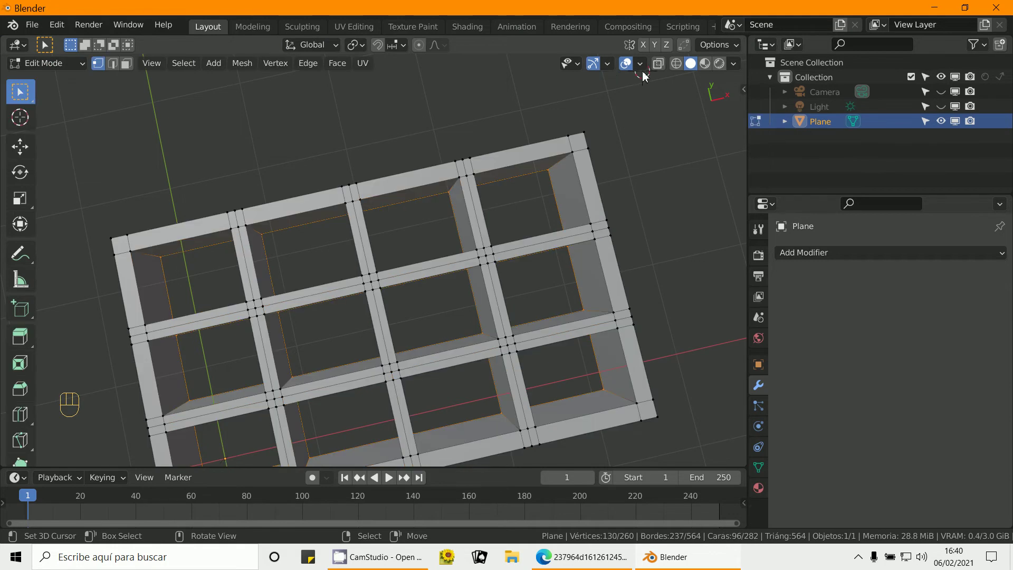
- Orbit around the extruded shelf to inspect its deep cells
drag(641, 71, 560, 431)
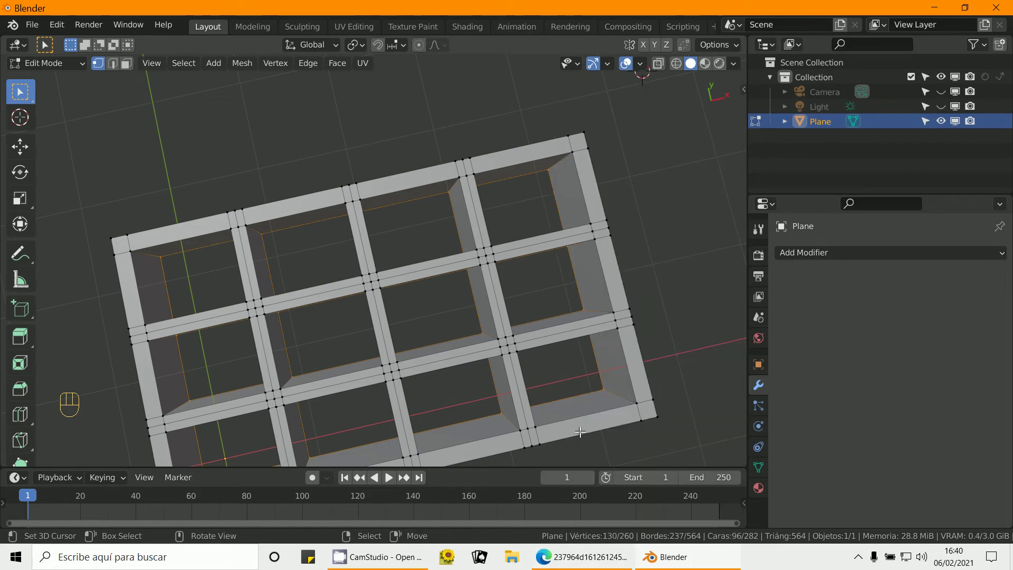
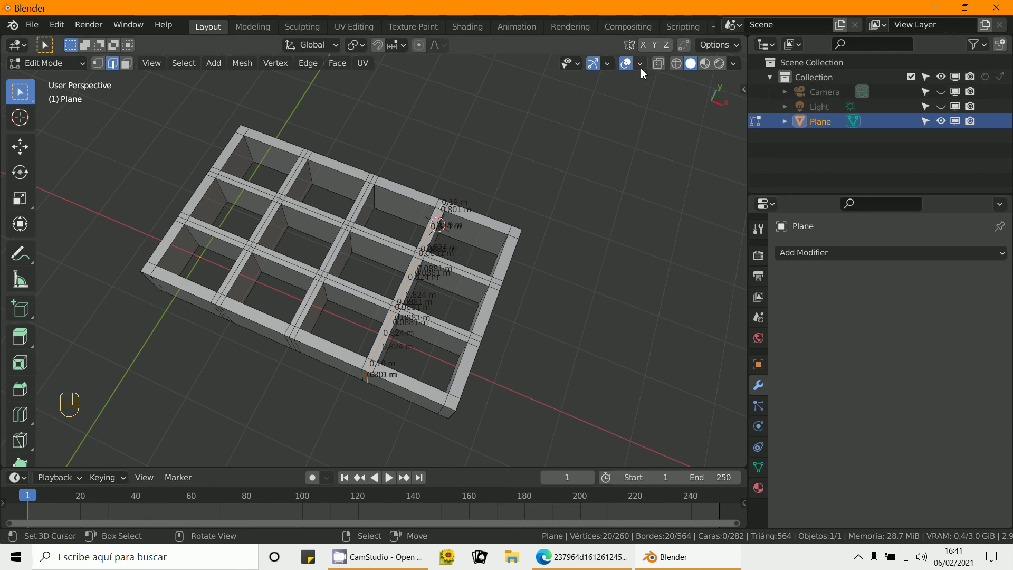
- Select doubled strips along the inner bars and collapse their edges and faces
drag(647, 67, 520, 421)
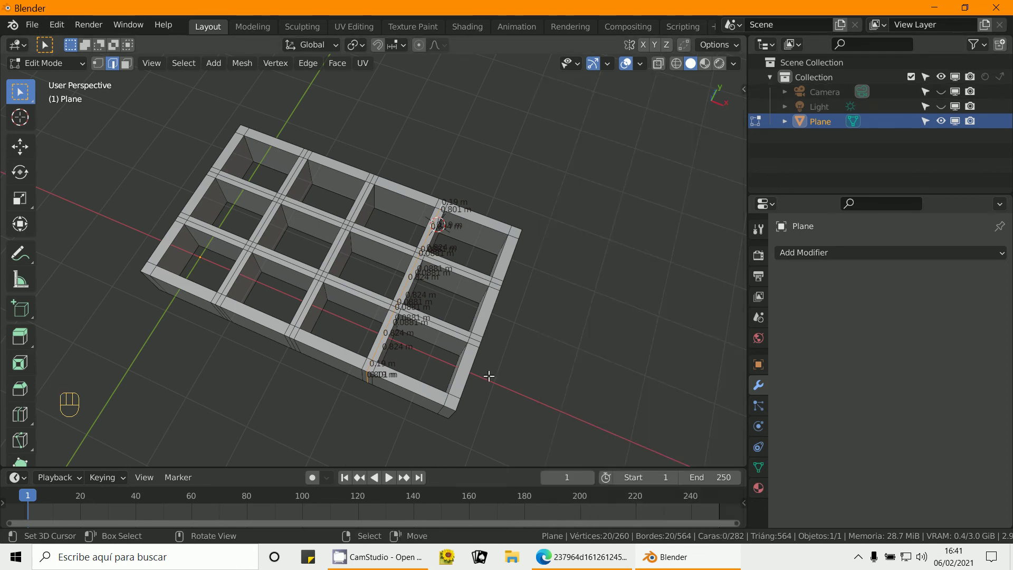
key(a)
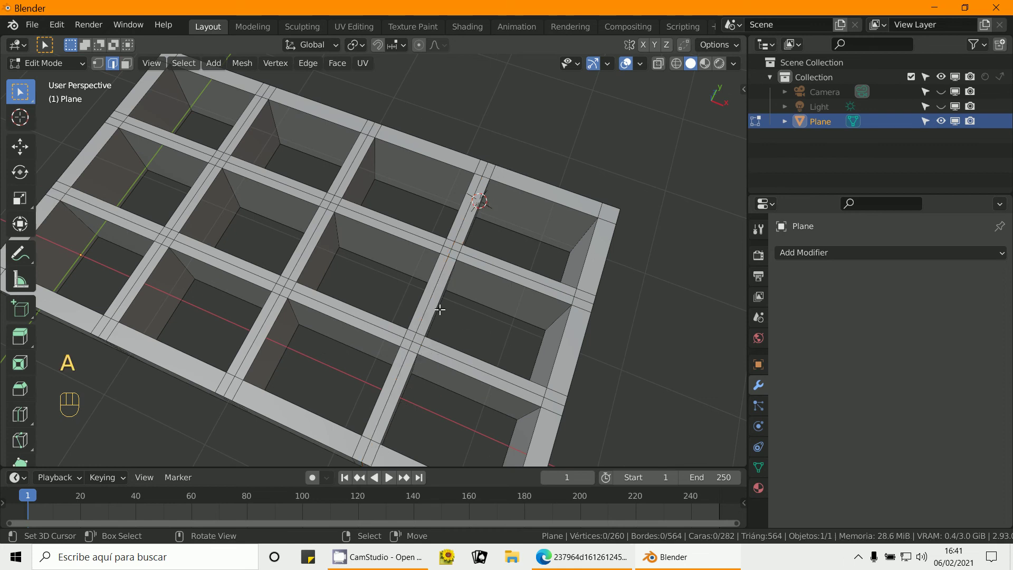
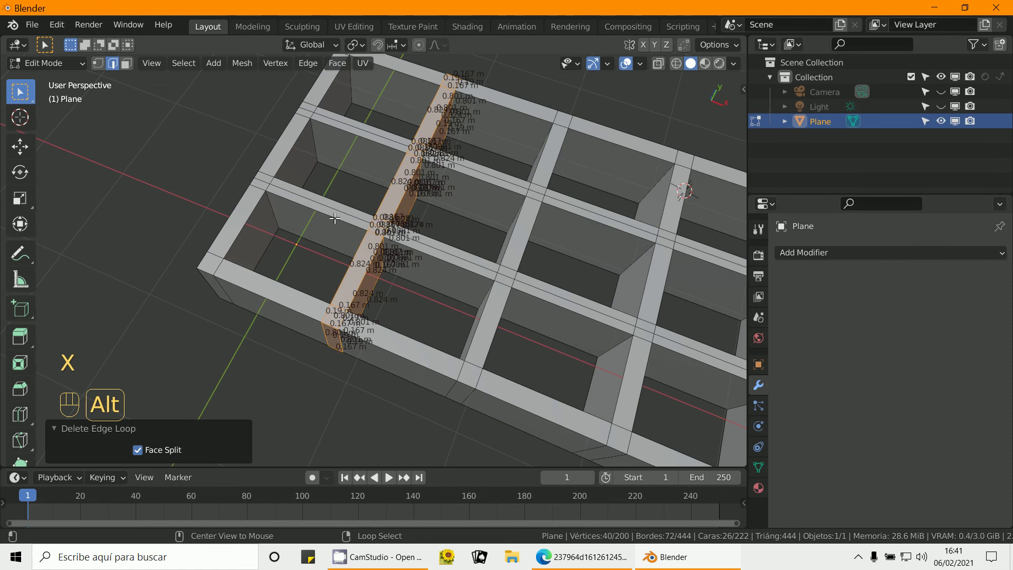
right_click(338, 209)
key(x)
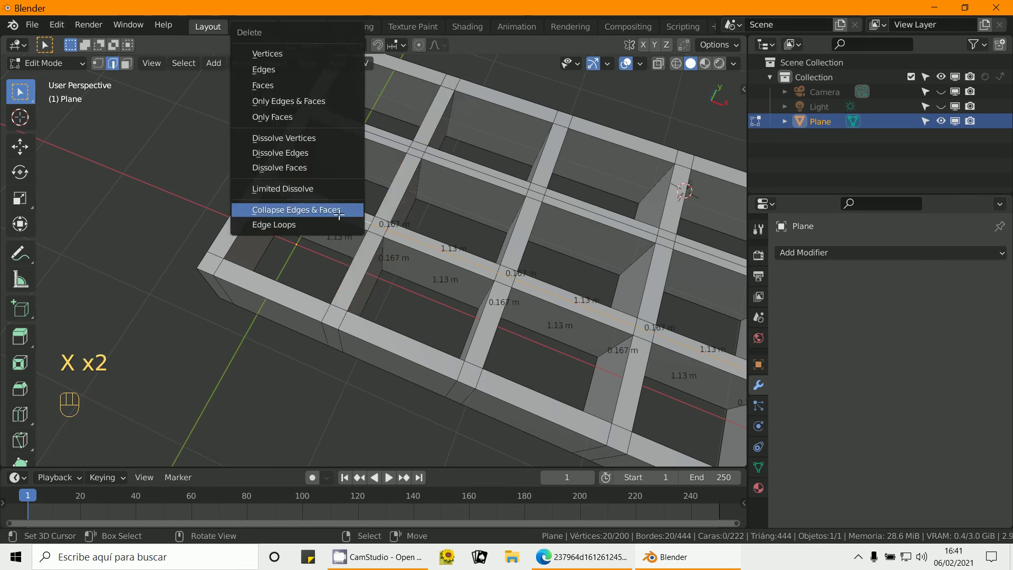
drag(366, 219, 352, 276)
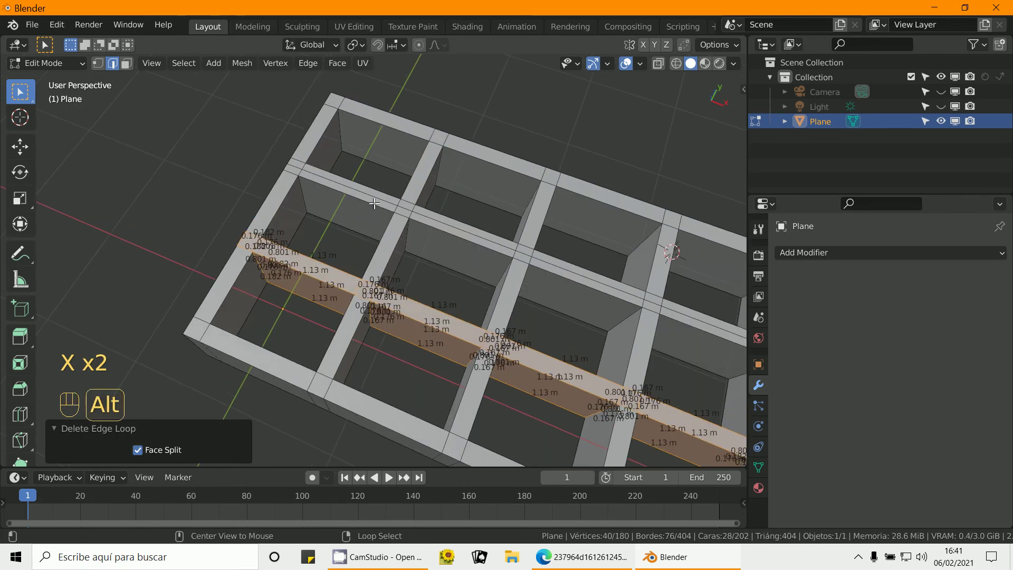